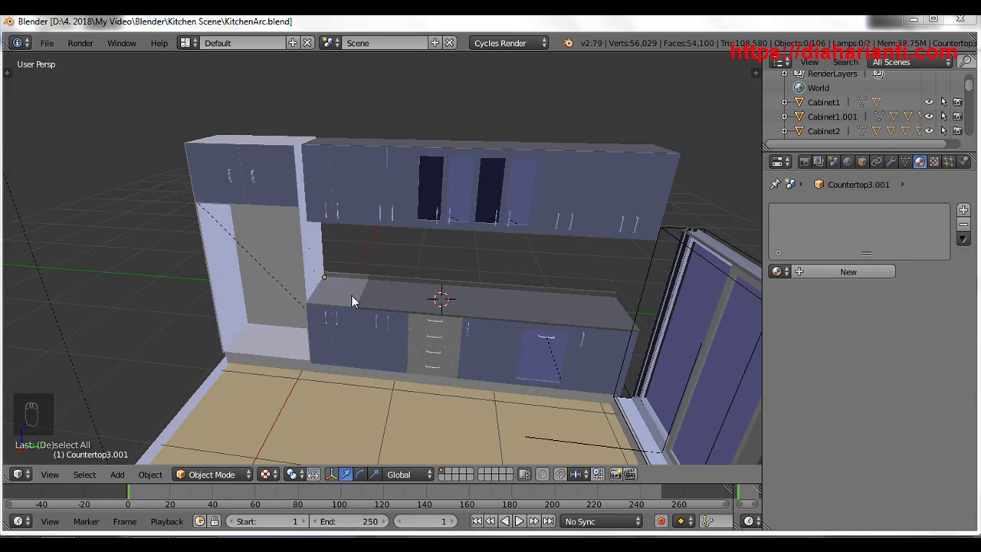
# Step: Bring the countertop's left end piece into view ready for mesh editing
pyautogui.moveTo(355, 301); pyautogui.dragTo(371, 301)
pyautogui.middleClick(370, 301)
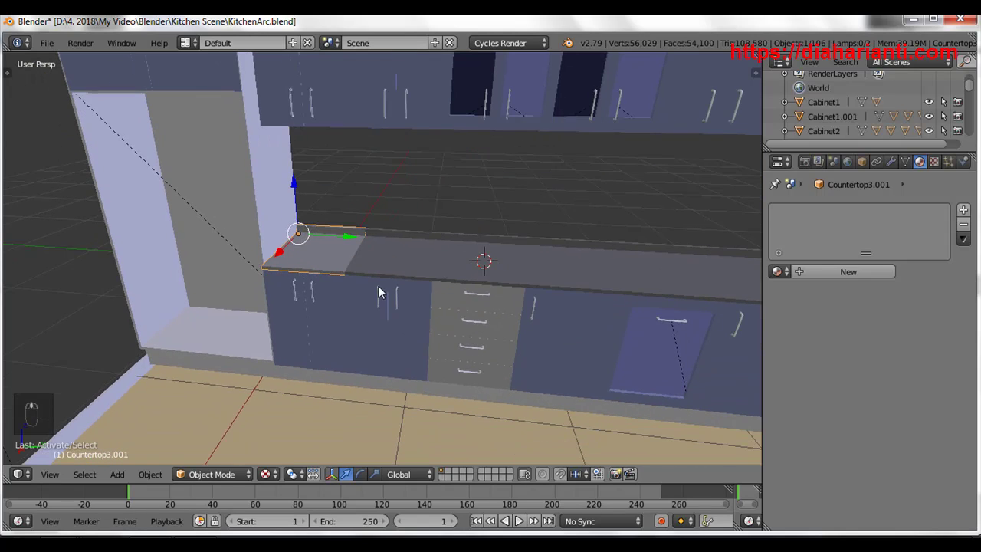
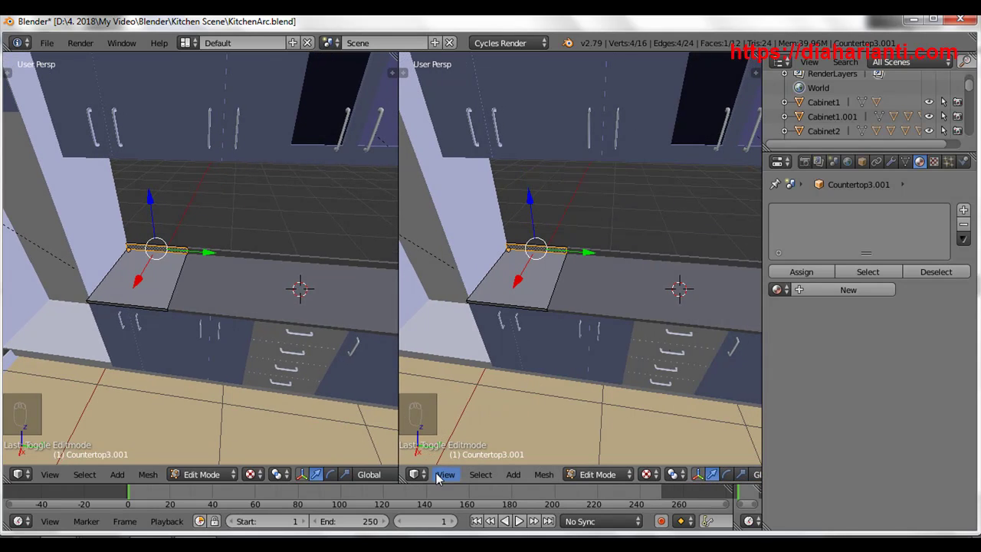
# Step: Switch the right-hand area from 3D View to the UV/Image Editor
pyautogui.moveTo(427, 483); pyautogui.dragTo(656, 481)
pyautogui.moveTo(560, 258); pyautogui.dragTo(434, 386)
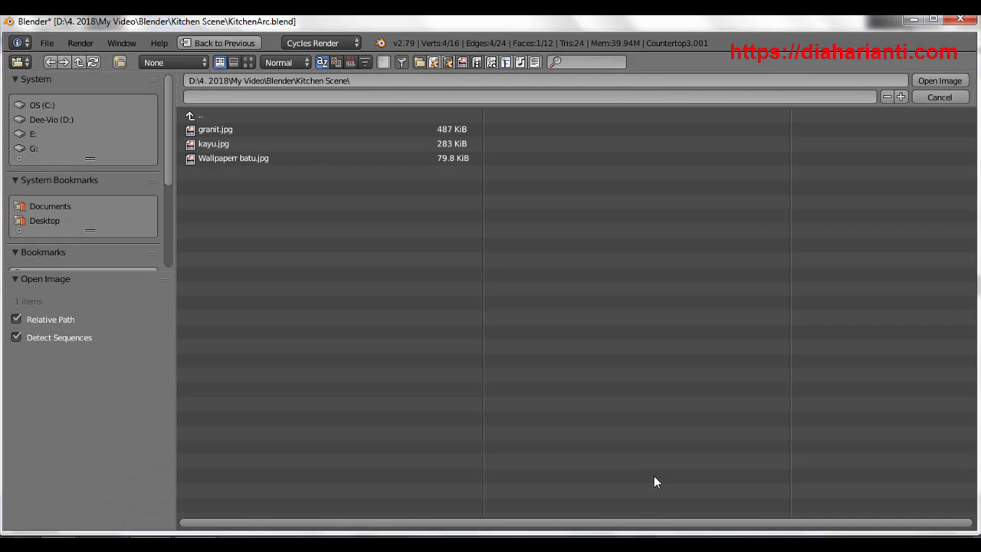
# Step: Open granit.jpg from the texture files into the image editor
pyautogui.moveTo(608, 444); pyautogui.dragTo(636, 318)
pyautogui.moveTo(636, 317); pyautogui.dragTo(582, 279)
pyautogui.moveTo(582, 280); pyautogui.dragTo(548, 299)
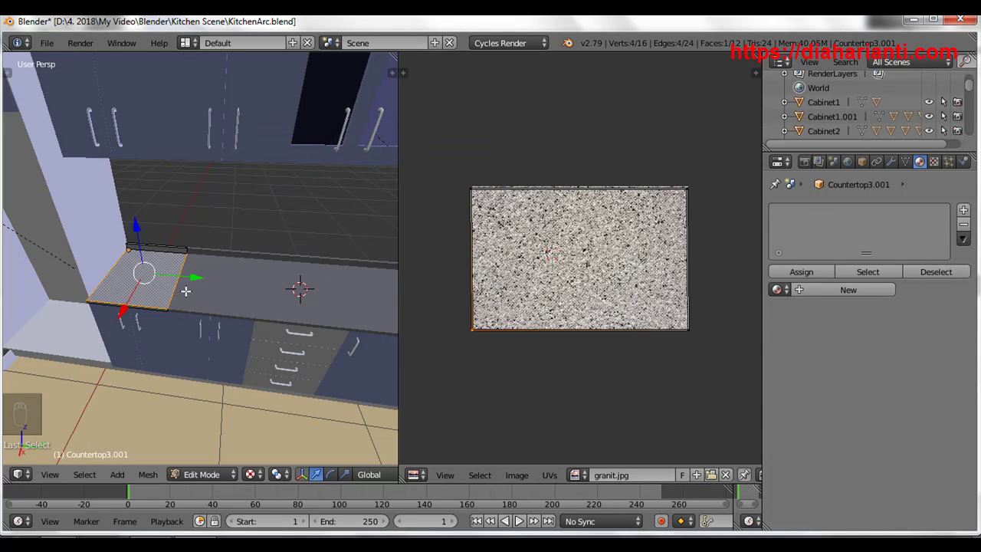
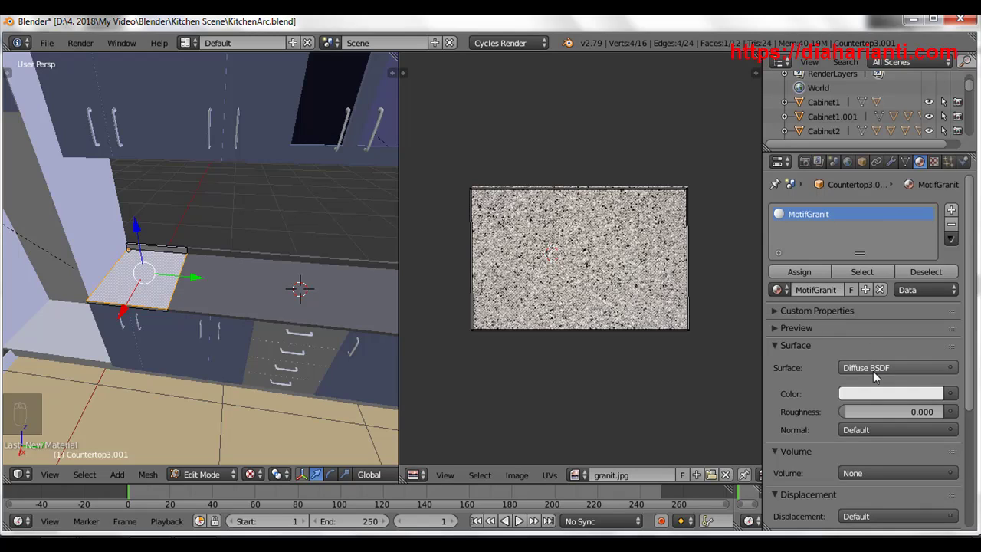
# Step: Drive the MotifGranit colour from an Image Texture node
pyautogui.moveTo(950, 399); pyautogui.dragTo(687, 276)
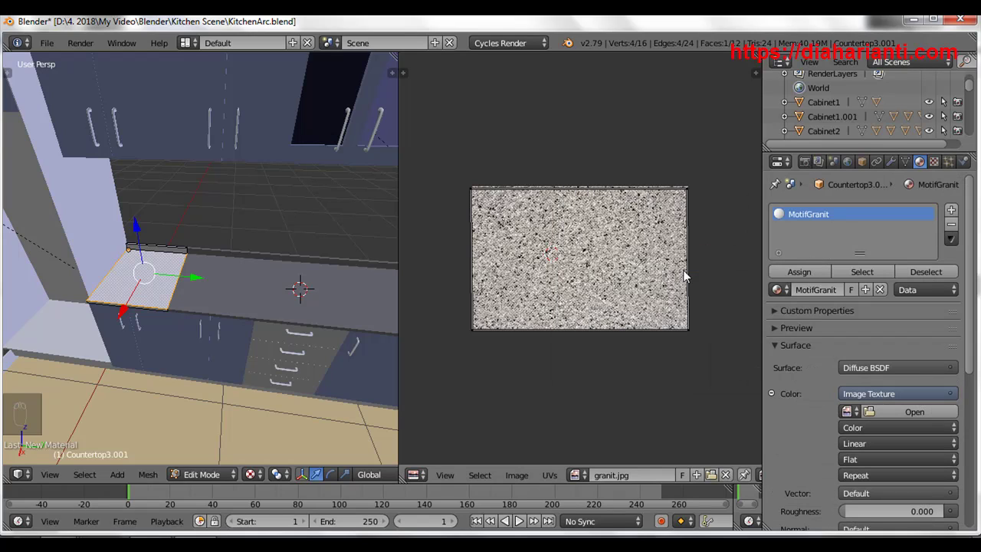
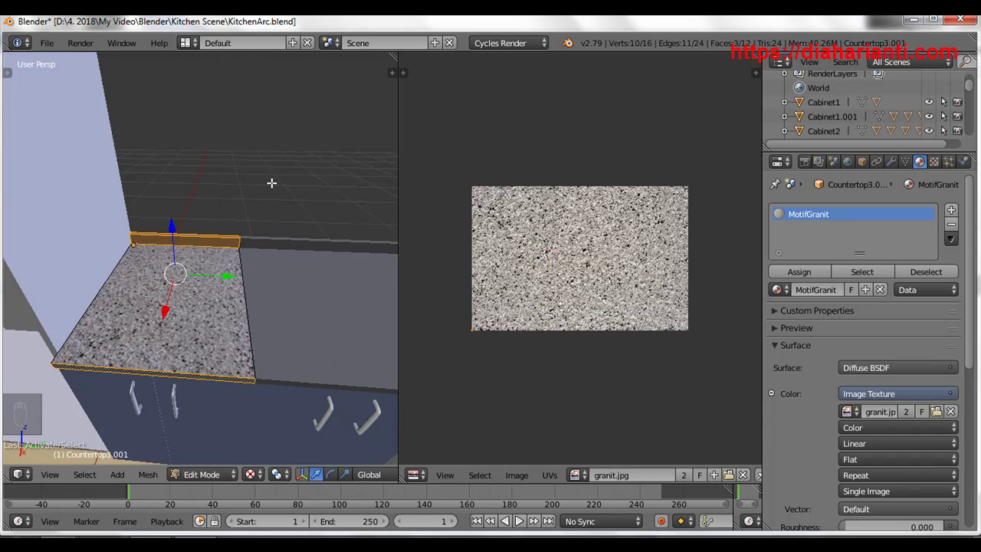
# Step: Unwrap the selected countertop faces so their UVs lie over the granite image
pyautogui.press('u')
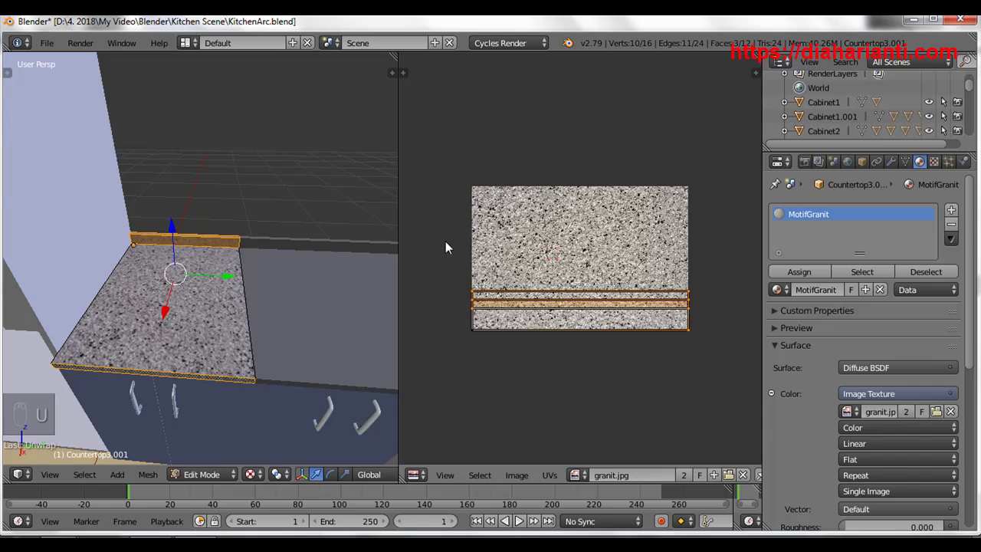
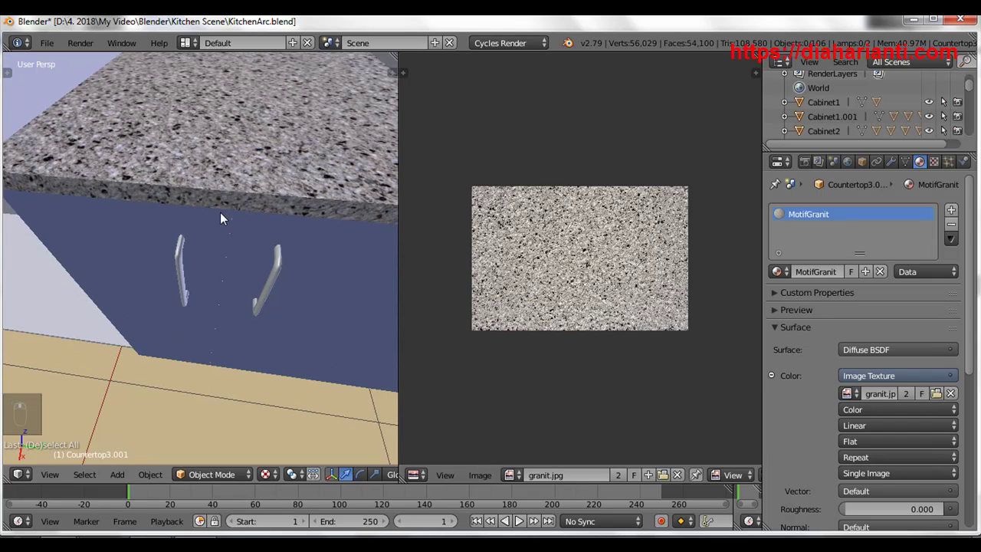
# Step: Orbit along the counter and select the plain grey Countertop3 segment
pyautogui.middleClick(131, 290)
pyautogui.middleClick(131, 301)
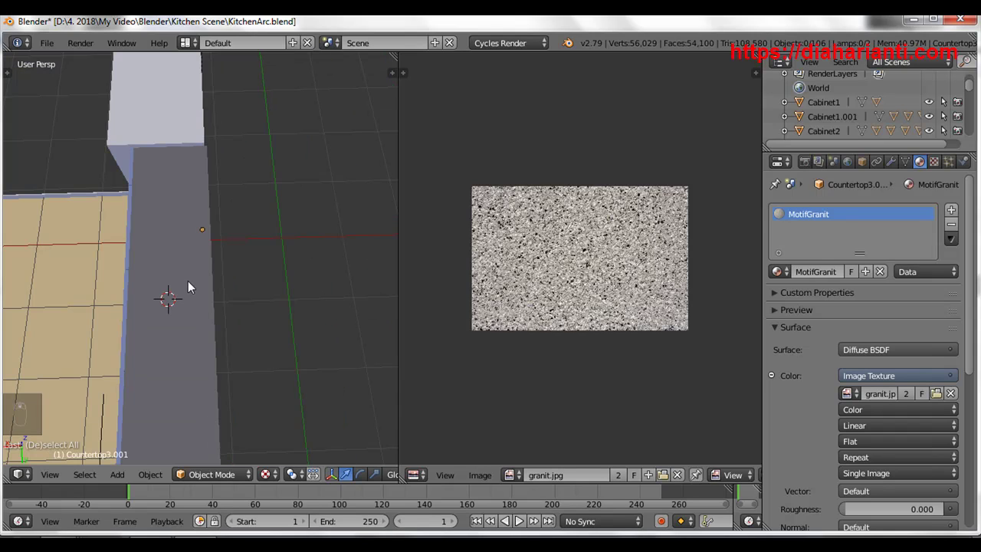
pyautogui.moveTo(236, 288); pyautogui.dragTo(280, 279)
pyautogui.moveTo(214, 263); pyautogui.dragTo(229, 288)
pyautogui.moveTo(229, 289); pyautogui.dragTo(241, 243)
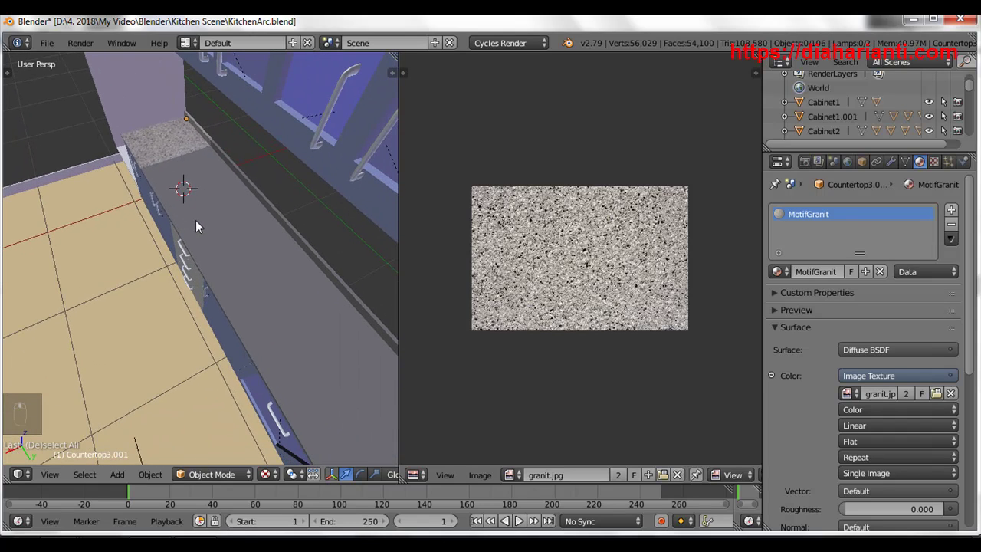
pyautogui.moveTo(200, 177); pyautogui.dragTo(815, 289)
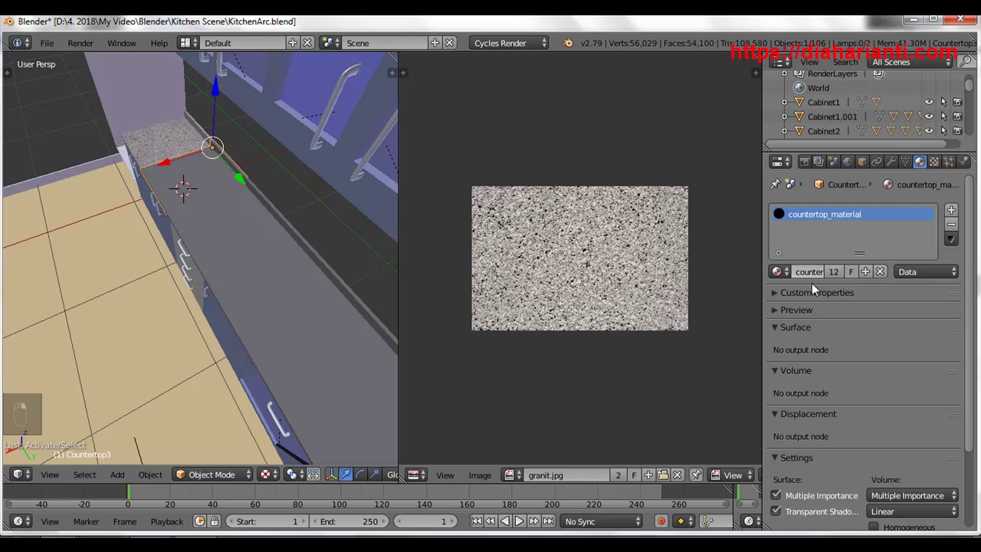
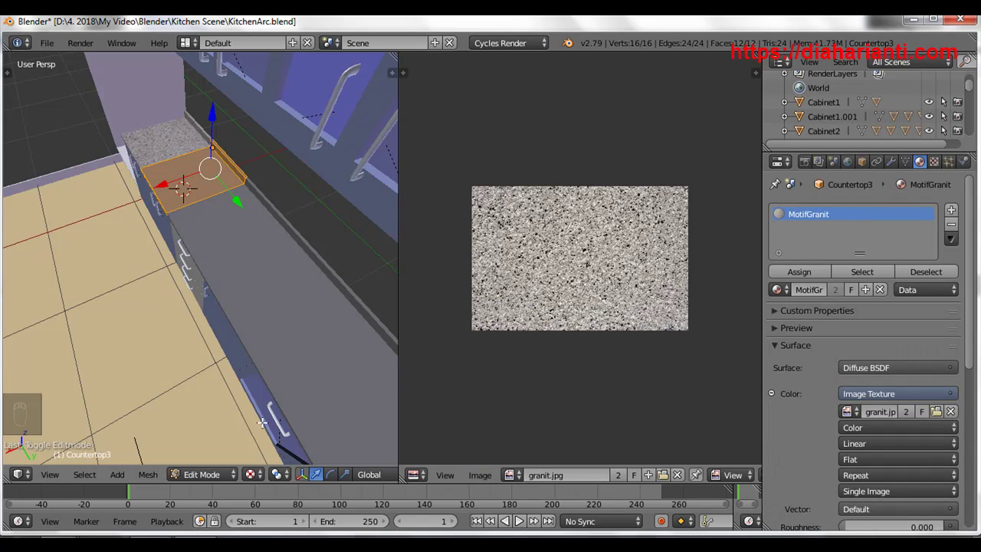
# Step: Edit Countertop3's mesh, select all faces and bring up the UV unwrap choices
pyautogui.press('y')
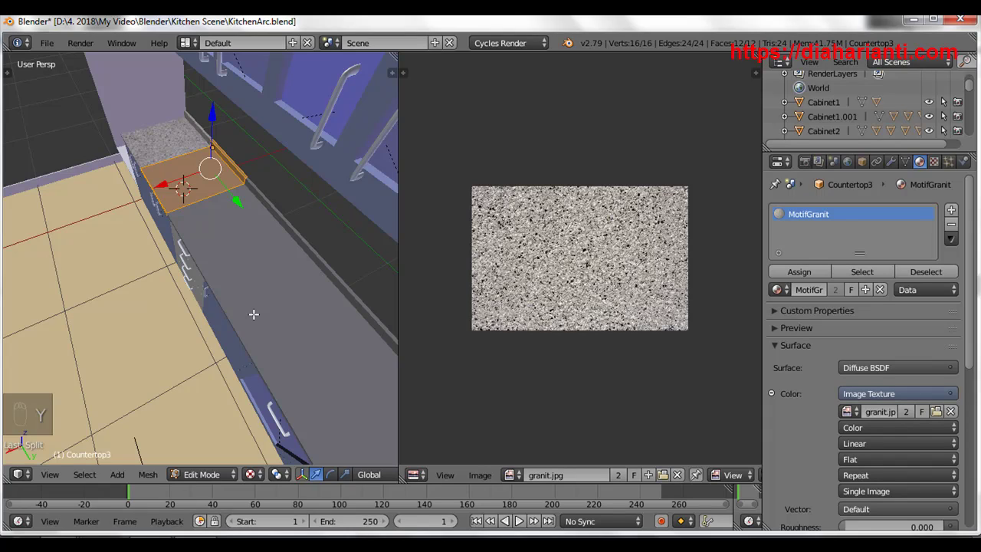
pyautogui.press('Escape')
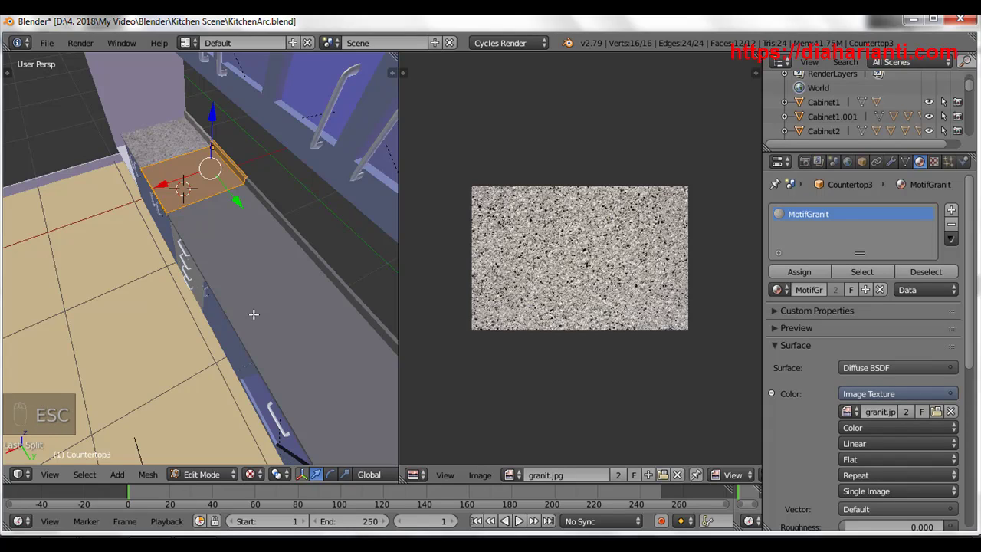
pyautogui.press('u')
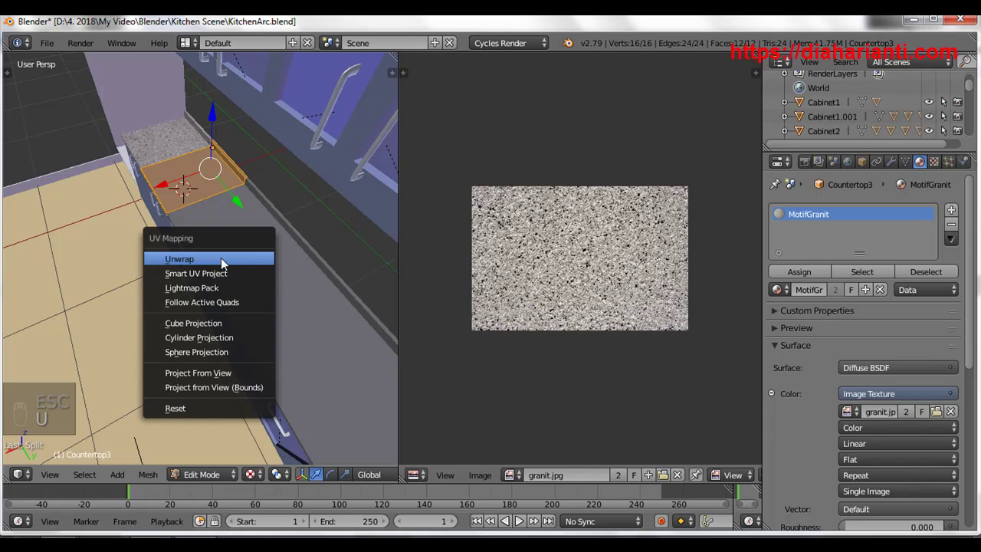
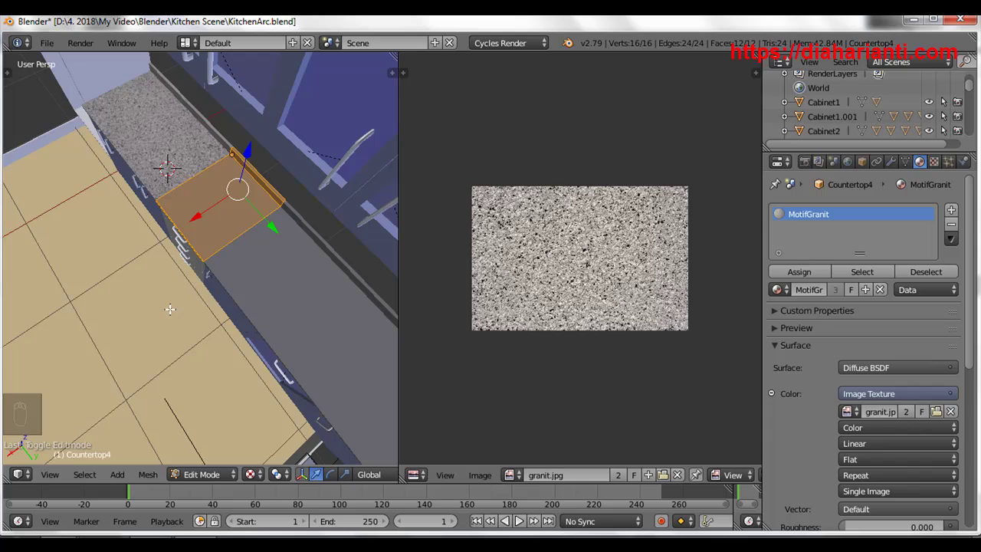
# Step: Unwrap Countertop4's faces onto the granite image
pyautogui.press('u')
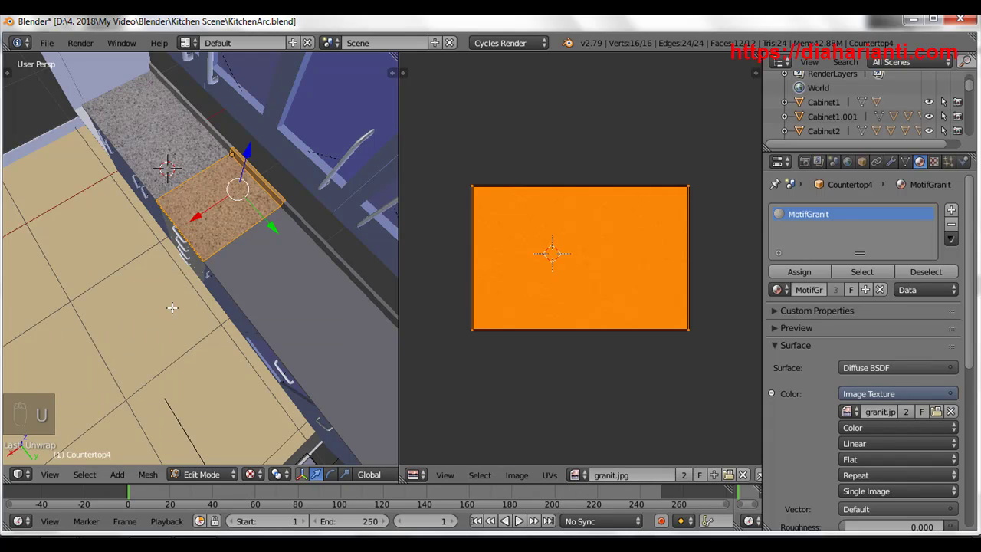
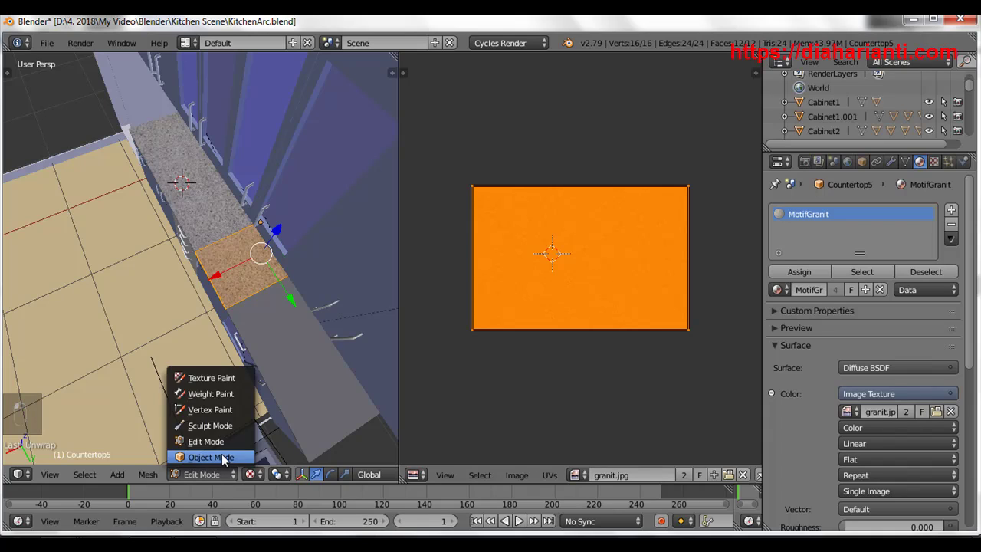
# Step: Select Countertop6 for the granite material, then leave and re-enter Edit Mode for the next piece
pyautogui.moveTo(276, 311); pyautogui.dragTo(210, 479)
pyautogui.moveTo(210, 479); pyautogui.dragTo(213, 447)
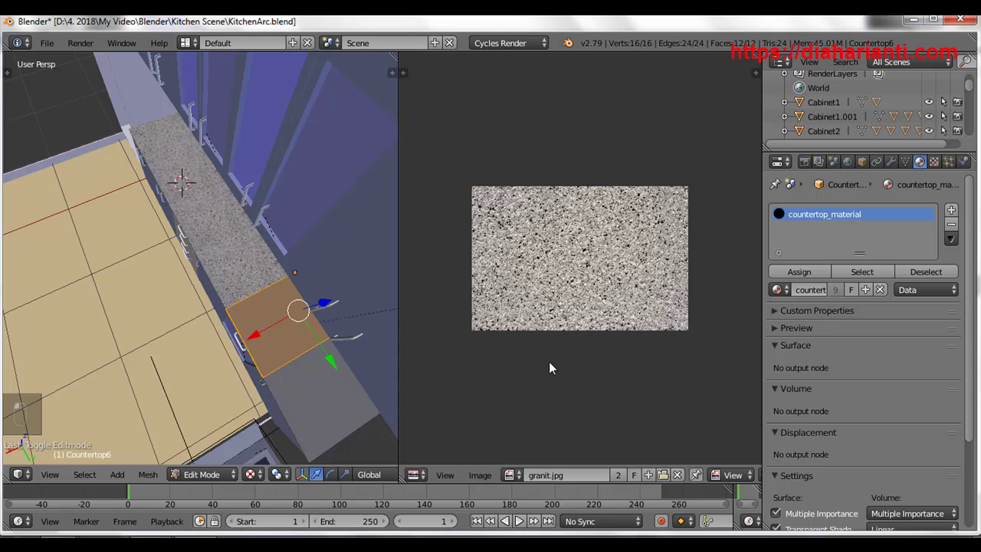
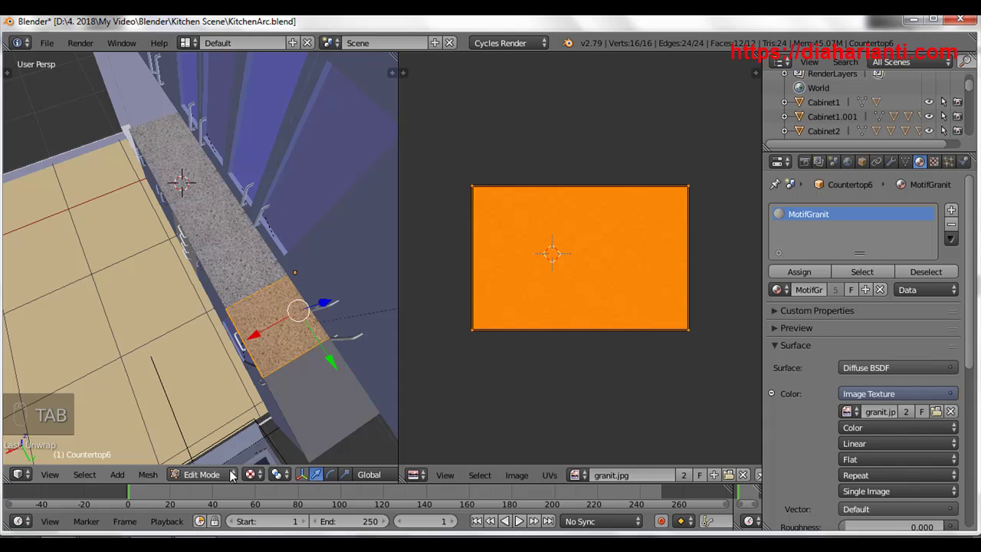
pyautogui.press('Tab')
pyautogui.press('Tab')
pyautogui.press('Tab')
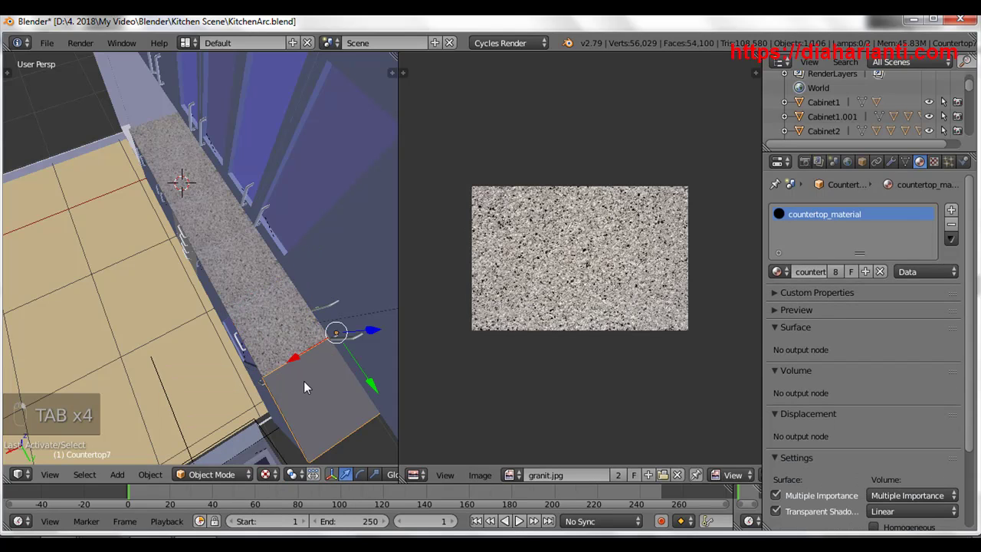